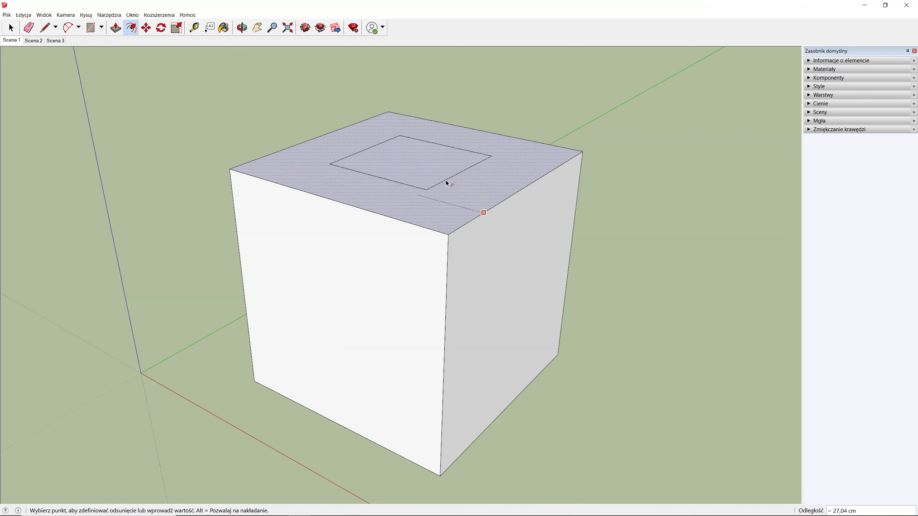
# Step: Inset the cube's top face, then offset its front face 20 inward
pyautogui.click(443, 261)
pyautogui.moveTo(443, 299); pyautogui.dragTo(411, 294)
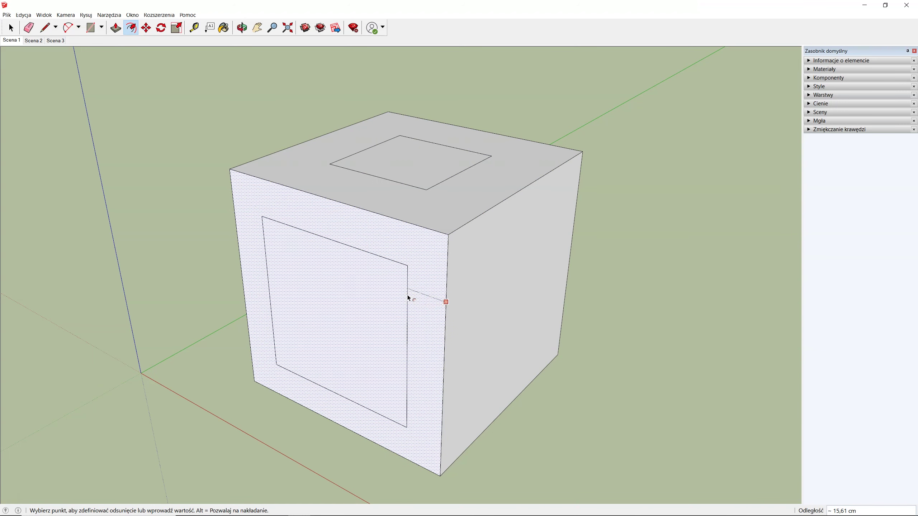
pyautogui.write('20')
pyautogui.press('Return')
# Step: Start an inward offset outline on the L-shaped slab's top face
pyautogui.press('f')
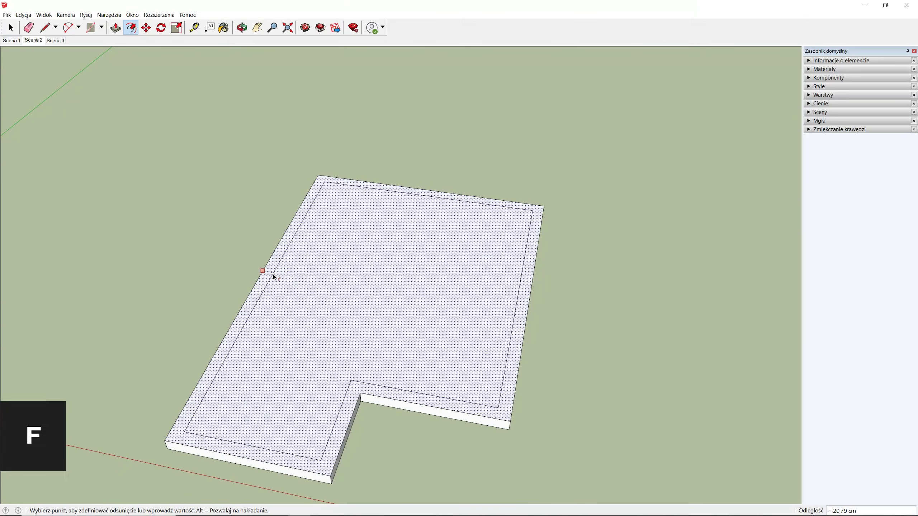
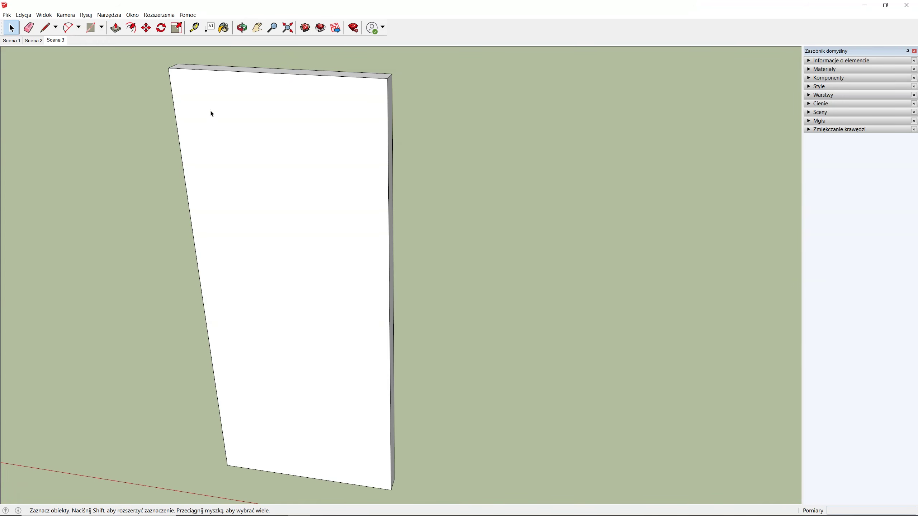
# Step: Add the panel's right edge to the selected top edge and zoom to the top-right corner
pyautogui.press('space')
pyautogui.click(319, 74)
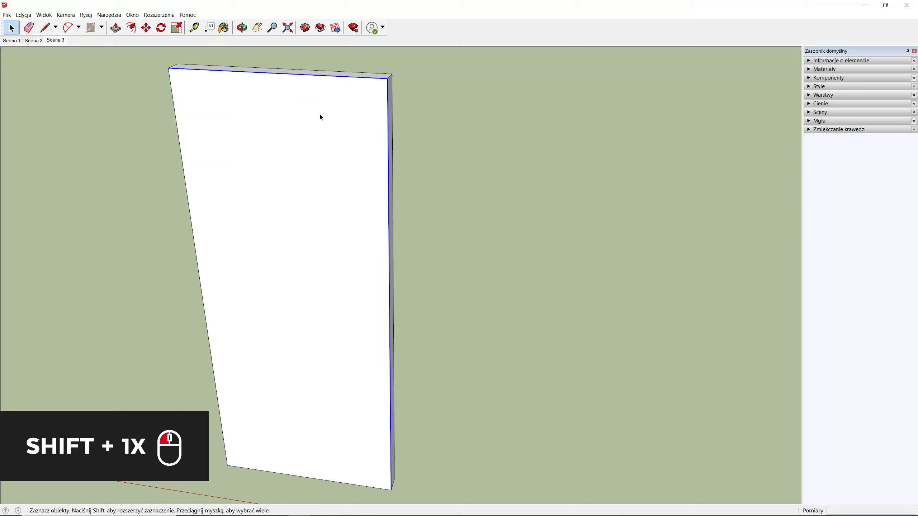
pyautogui.moveTo(269, 156); pyautogui.dragTo(337, 100)
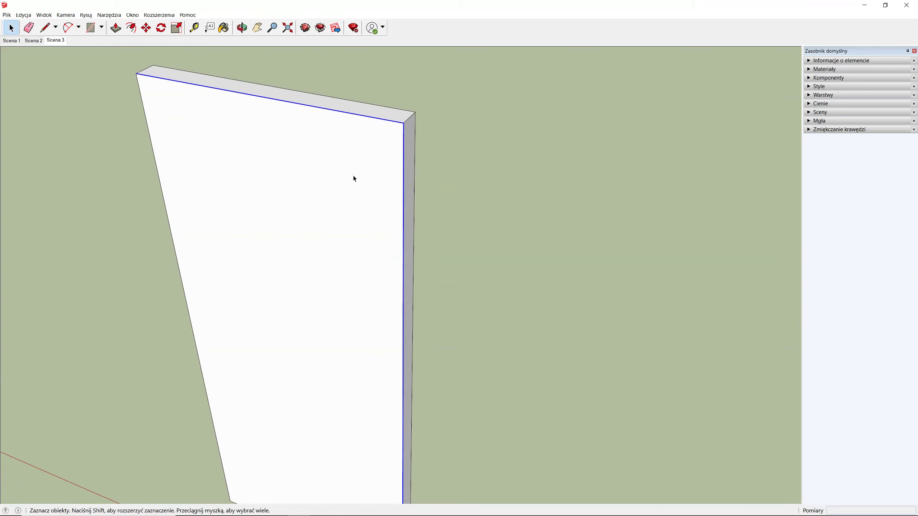
# Step: Offset the selected top and right edges inward about 14.88 cm as parallel lines
pyautogui.press('f')
pyautogui.click(404, 187)
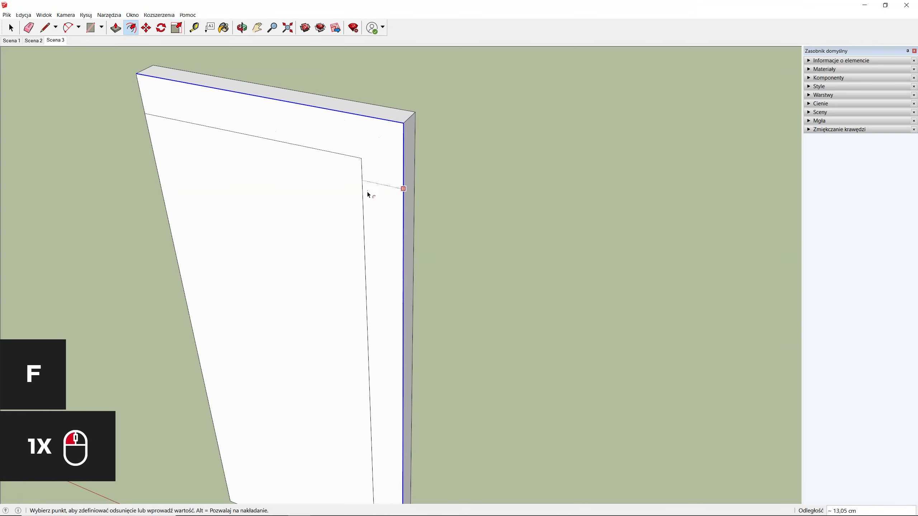
pyautogui.click(365, 193)
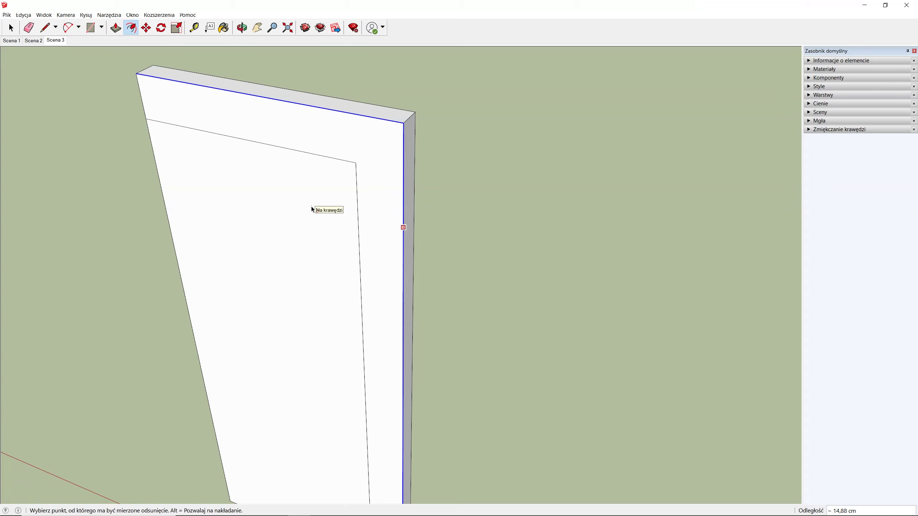
# Step: Select the panel's L-shaped border strip and try offsetting it, triggering the valid-selection warning
pyautogui.press('space')
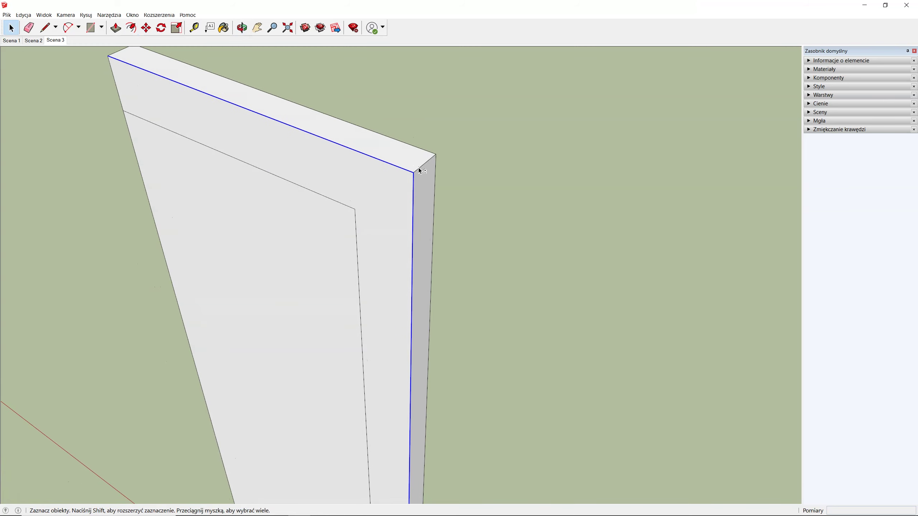
pyautogui.click(422, 166)
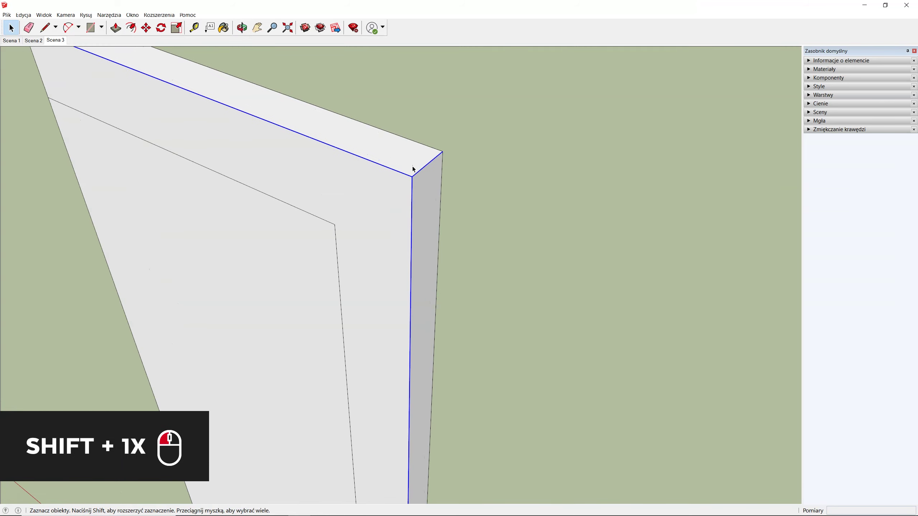
pyautogui.click(415, 166)
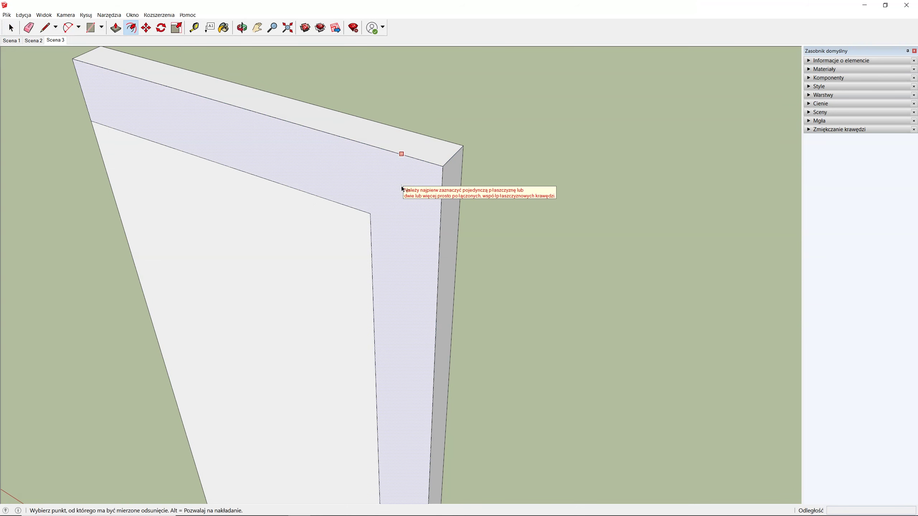
pyautogui.press('f')
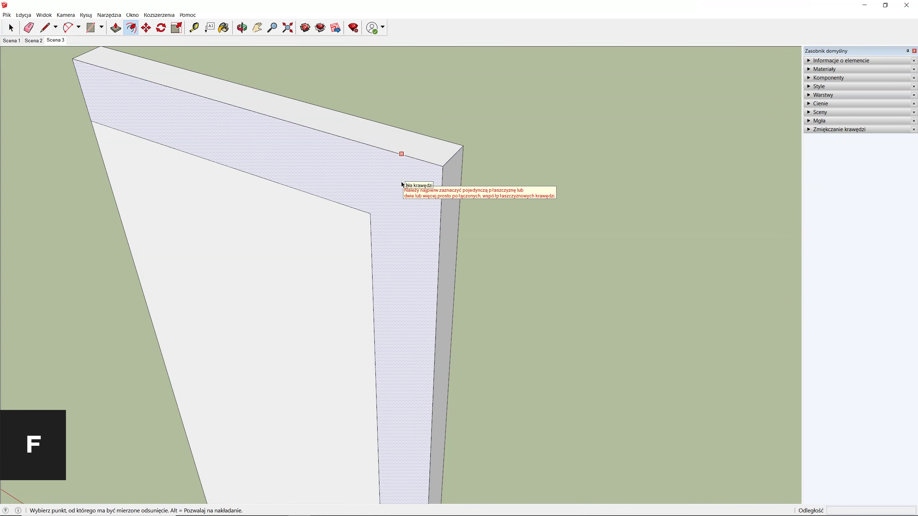